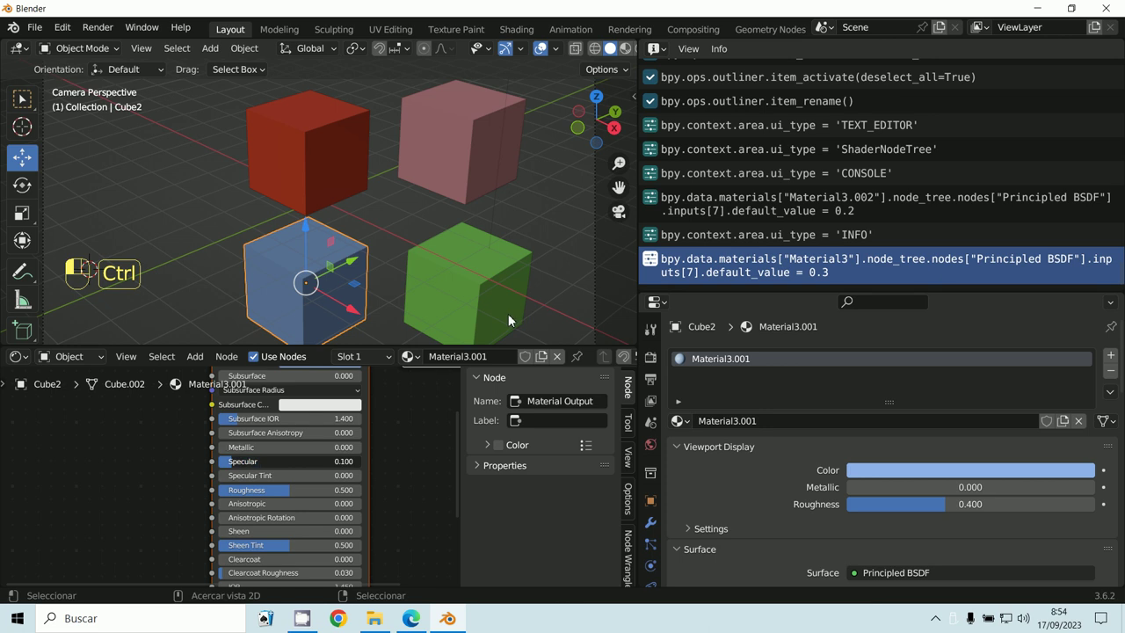
Select Cube2 and set Material3.001's Principled BSDF Specular to 0.1, logged in Info
{"action": "left_click", "coordinate": [800, 264]}
{"action": "left_click_drag", "start_coordinate": [664, 54], "coordinate": [778, 280]}
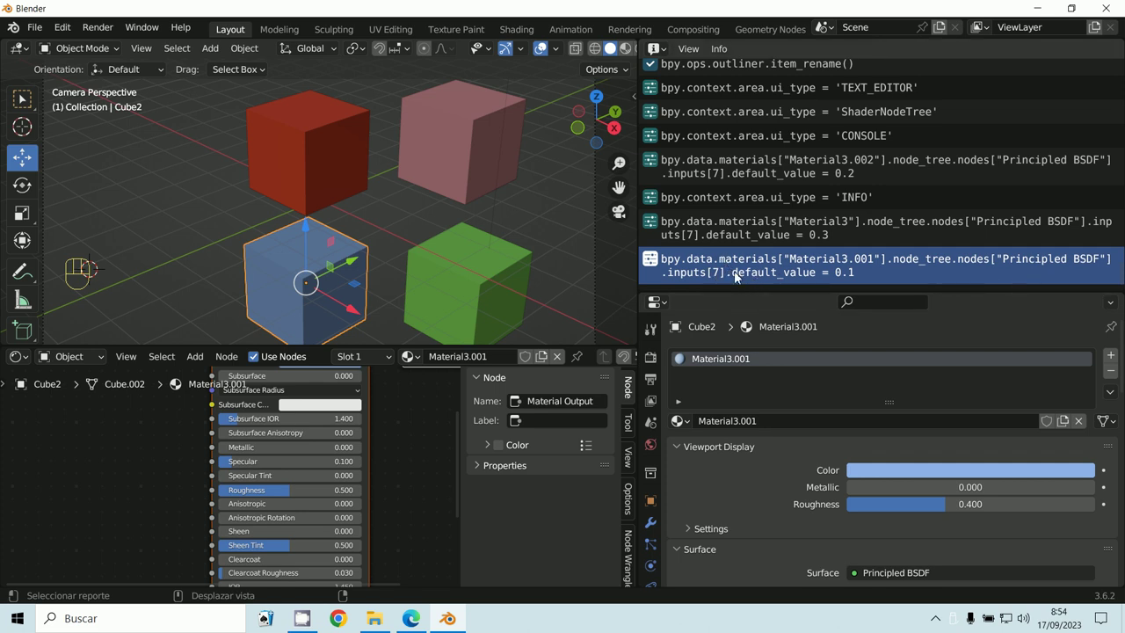
Select Cube3 and drag Material3.002's Specular to about 0.702, logged in Info as 0.70165
{"action": "left_click_drag", "start_coordinate": [702, 266], "coordinate": [702, 267]}
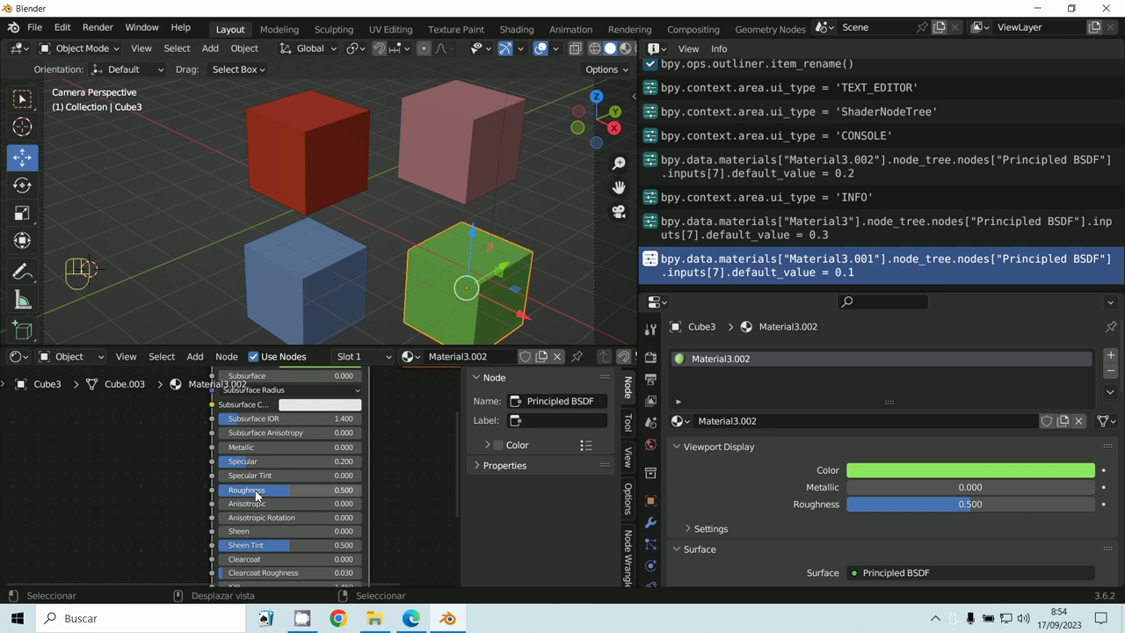
{"action": "left_click_drag", "start_coordinate": [529, 325], "coordinate": [323, 465]}
{"action": "left_click", "coordinate": [846, 278]}
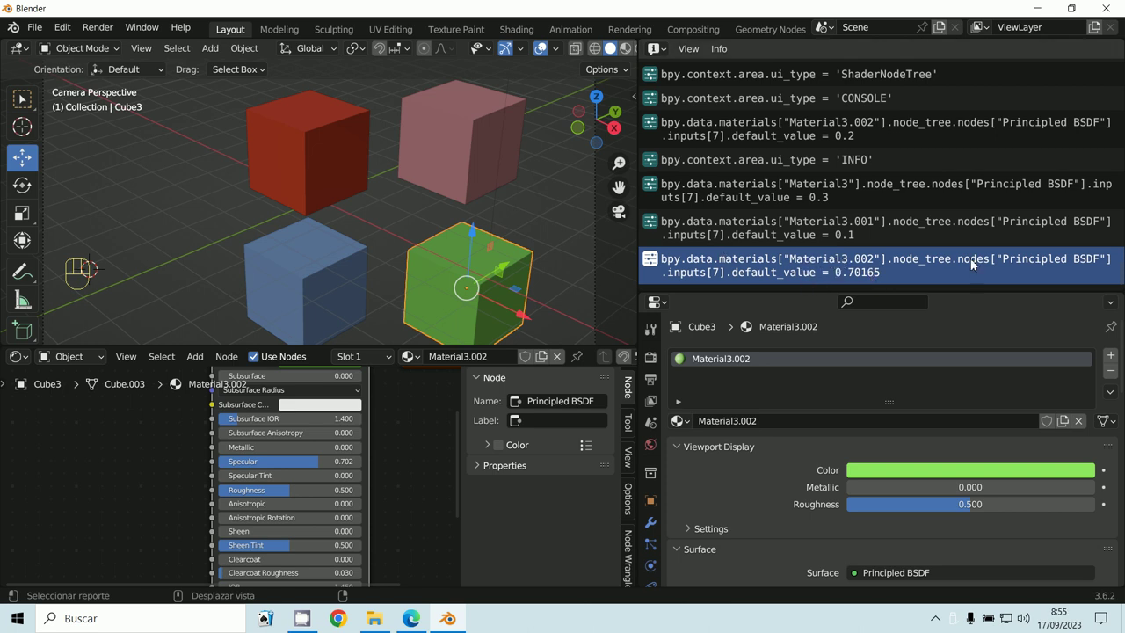
{"action": "left_click", "coordinate": [703, 272]}
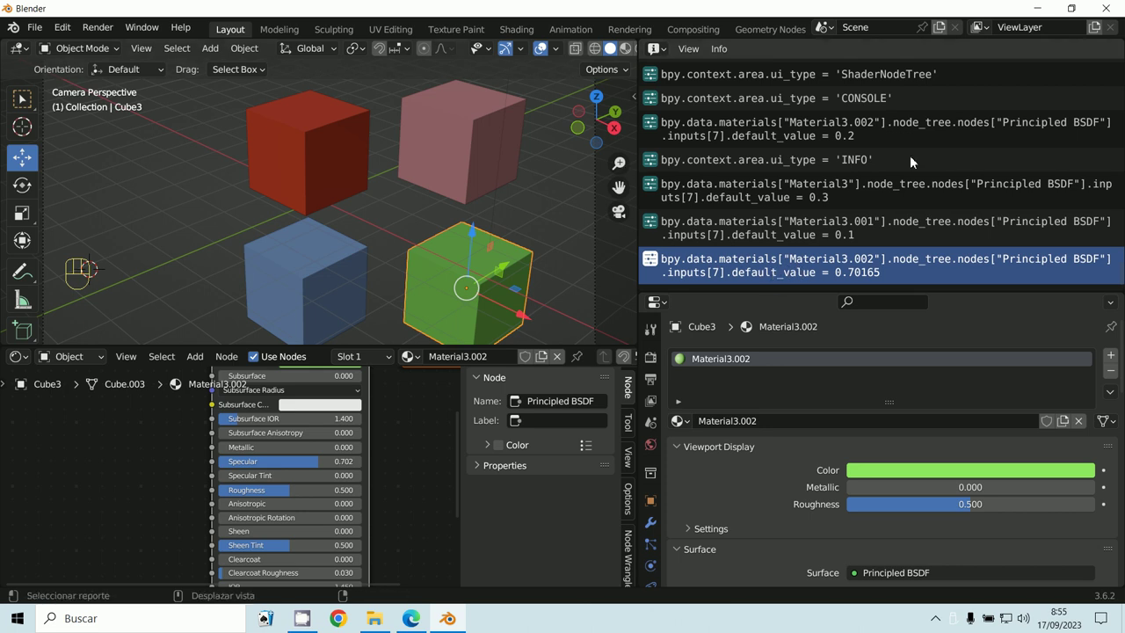